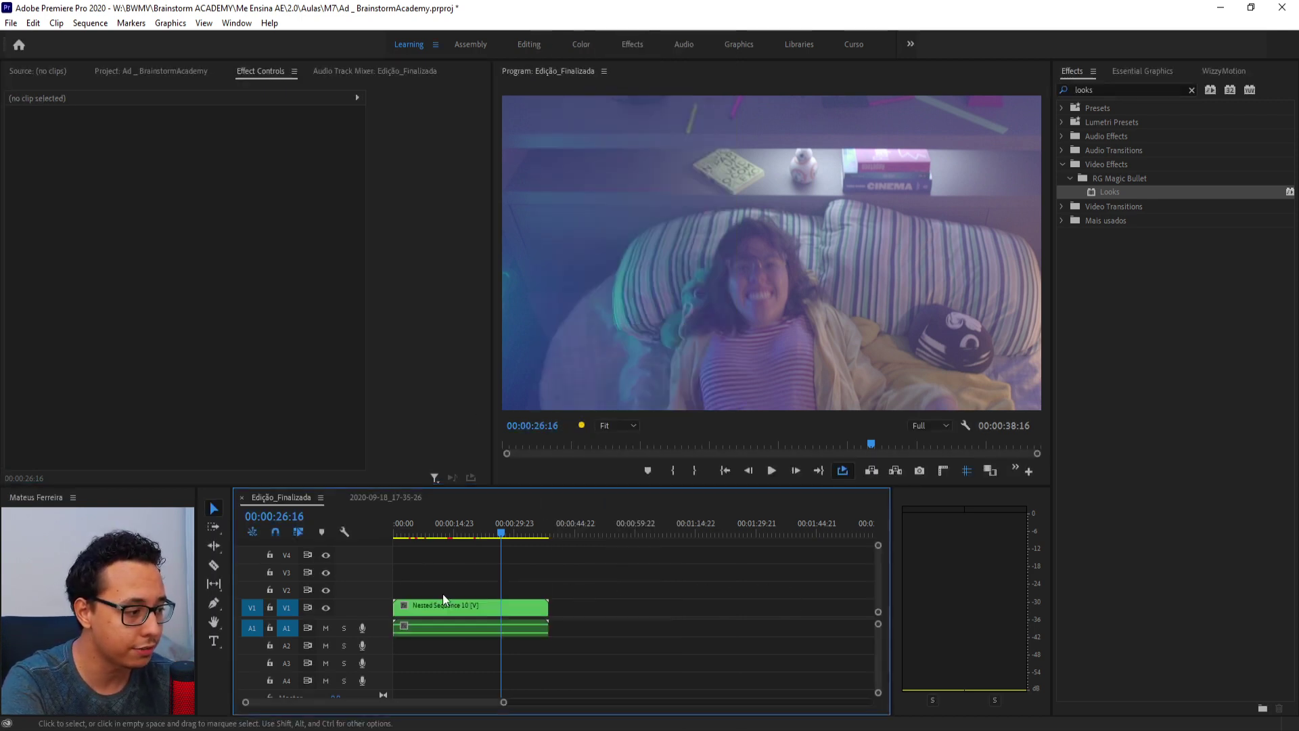
Try stacking copies of the nested clip on V2 and V3, then undo both copies.
drag(451, 599, 698, 599)
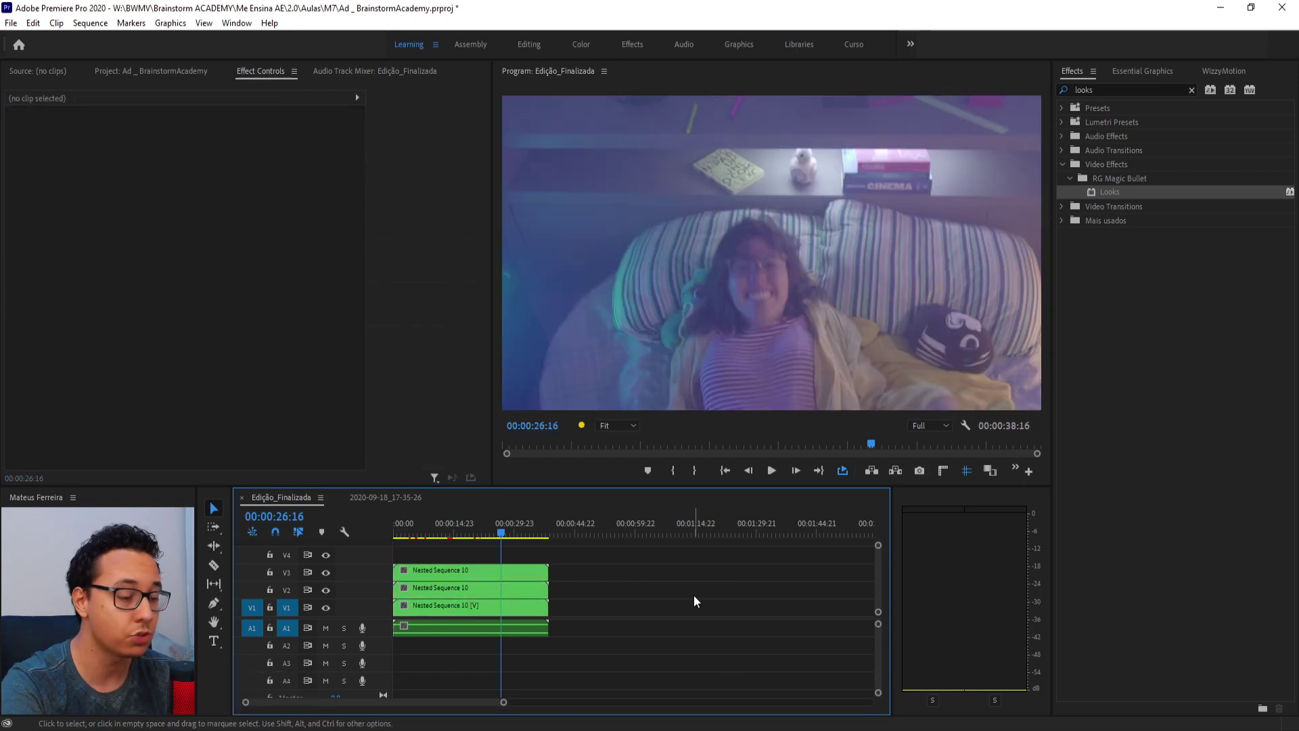
key(ctrl+z)
key(ctrl+z)
Alt-drag the camera clip upward to stack copies on V2, V3 and V4.
drag(417, 545, 540, 562)
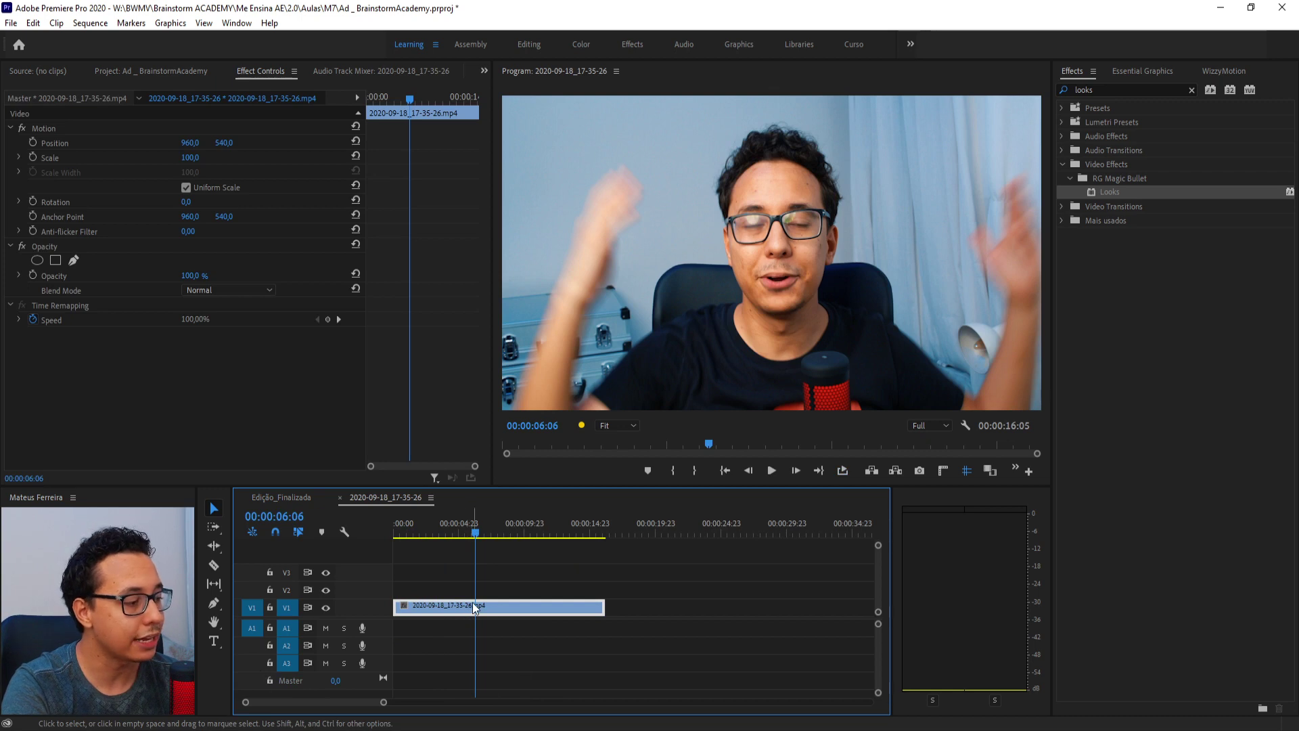
drag(484, 612, 703, 637)
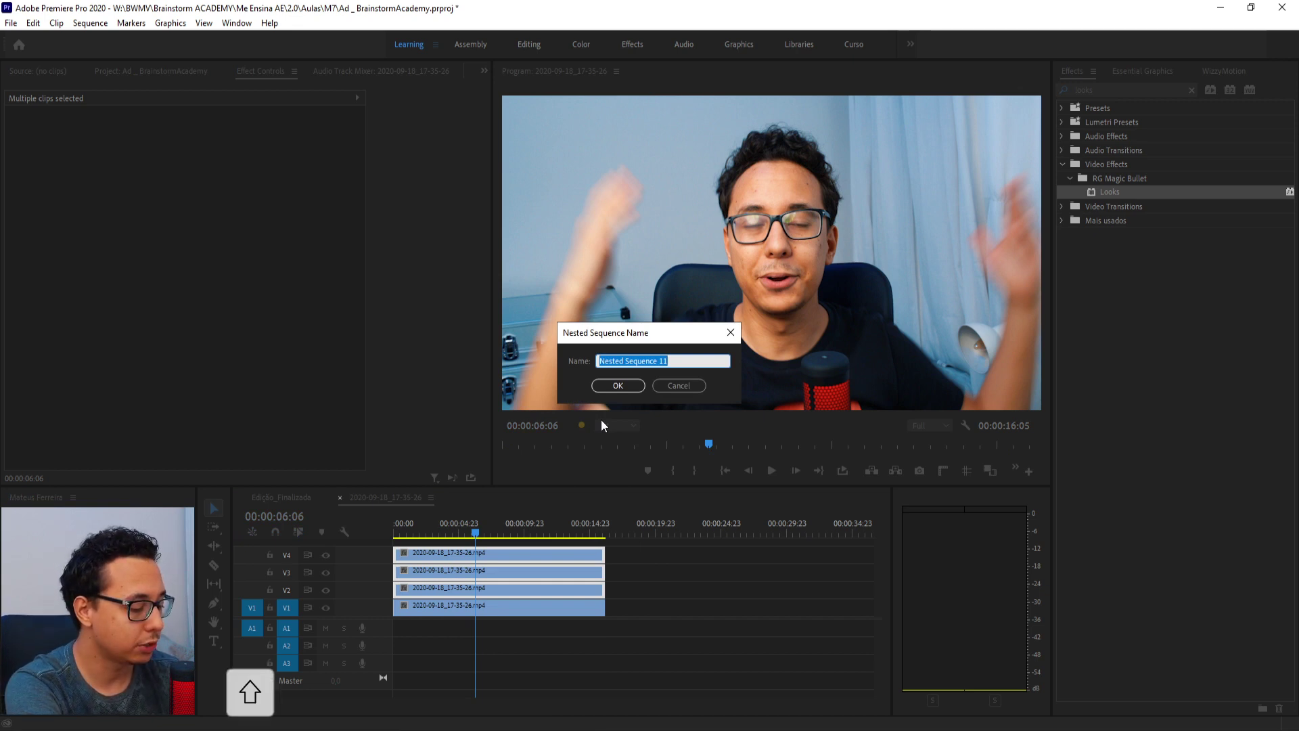
Confirm the nested sequence name RGB Split and open it.
key(shift+space)
key(Return)
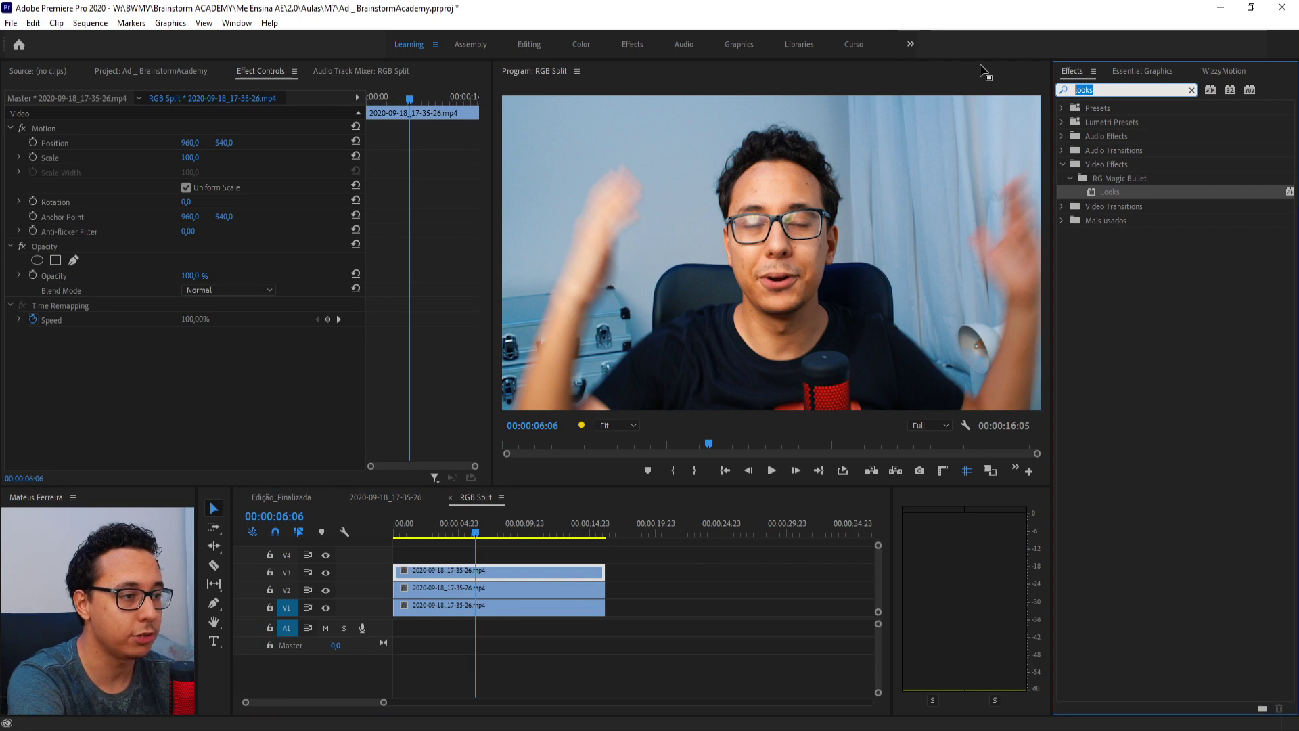
Search the Effects panel for 'ari' to find Arithmetic for the top RGB Split layer.
key(Return)
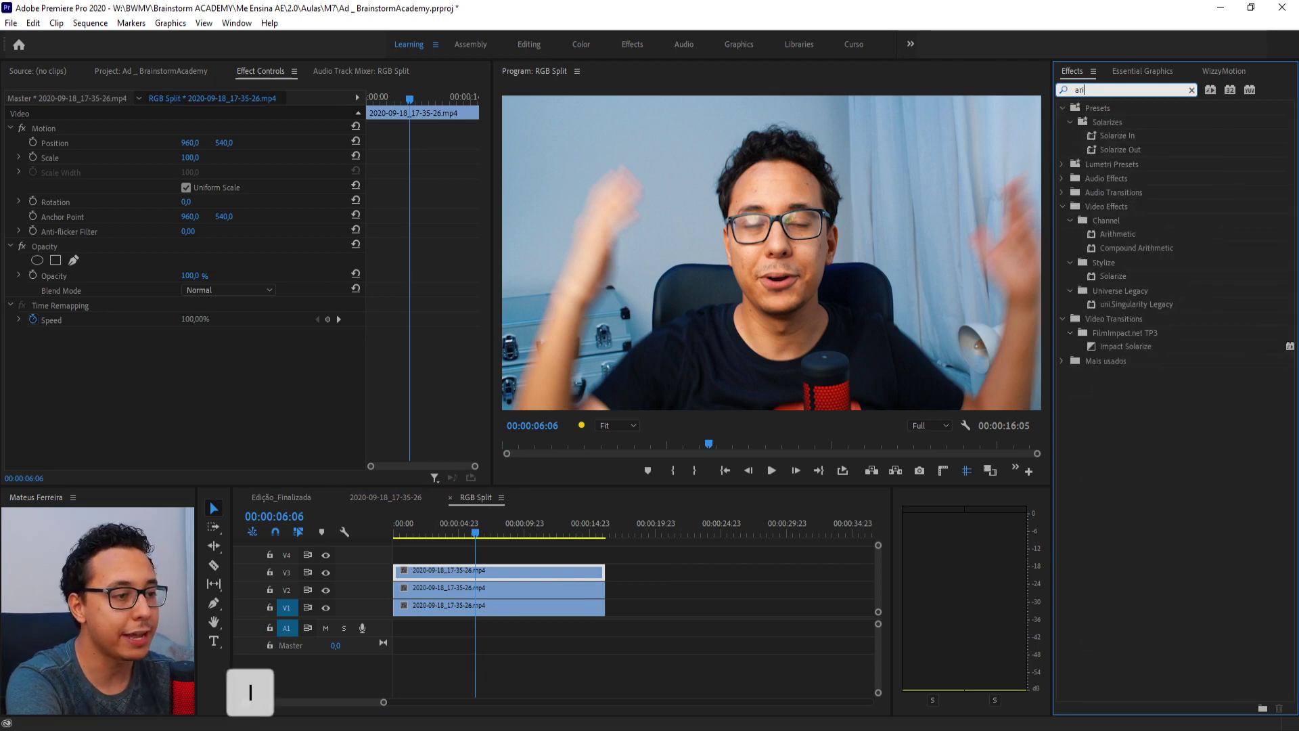
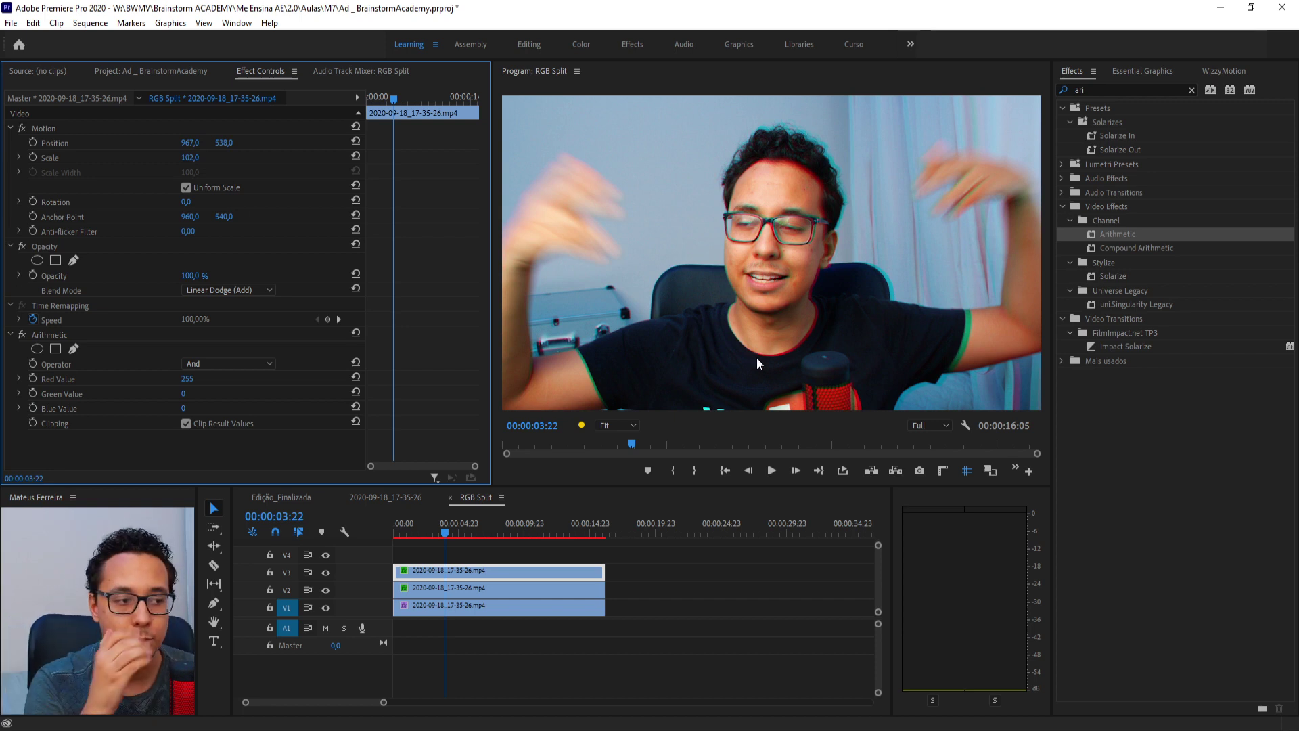
key(ctrl+z)
key(ctrl+z)
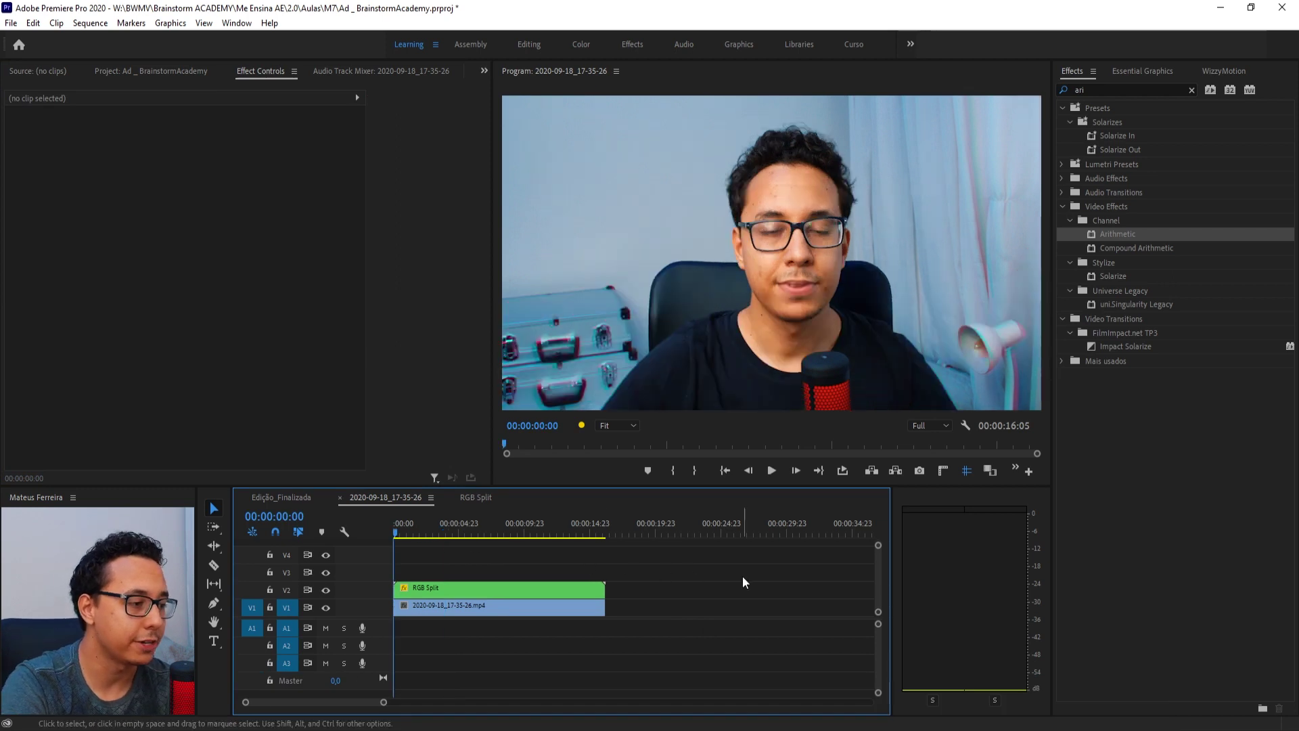
Preview the RGB Split colour fringing, then save the project with Ctrl+S.
key(space)
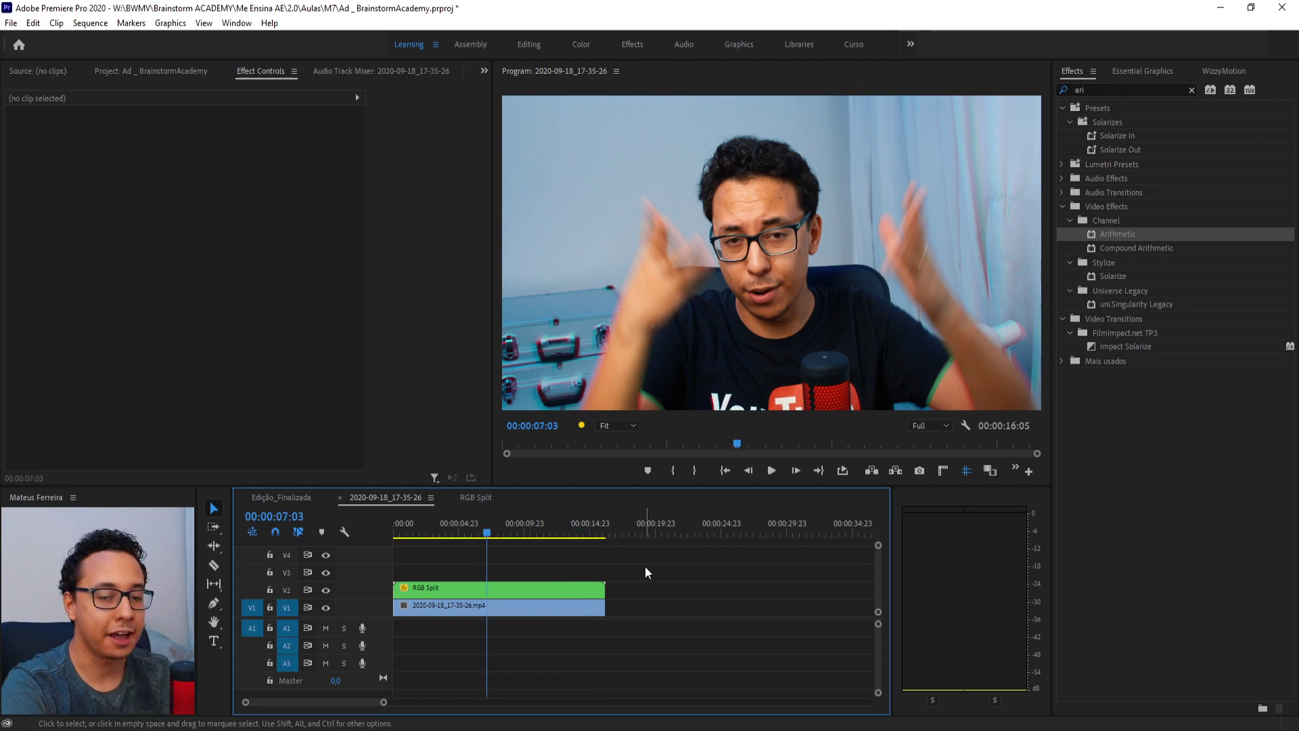
key(ctrl+s)
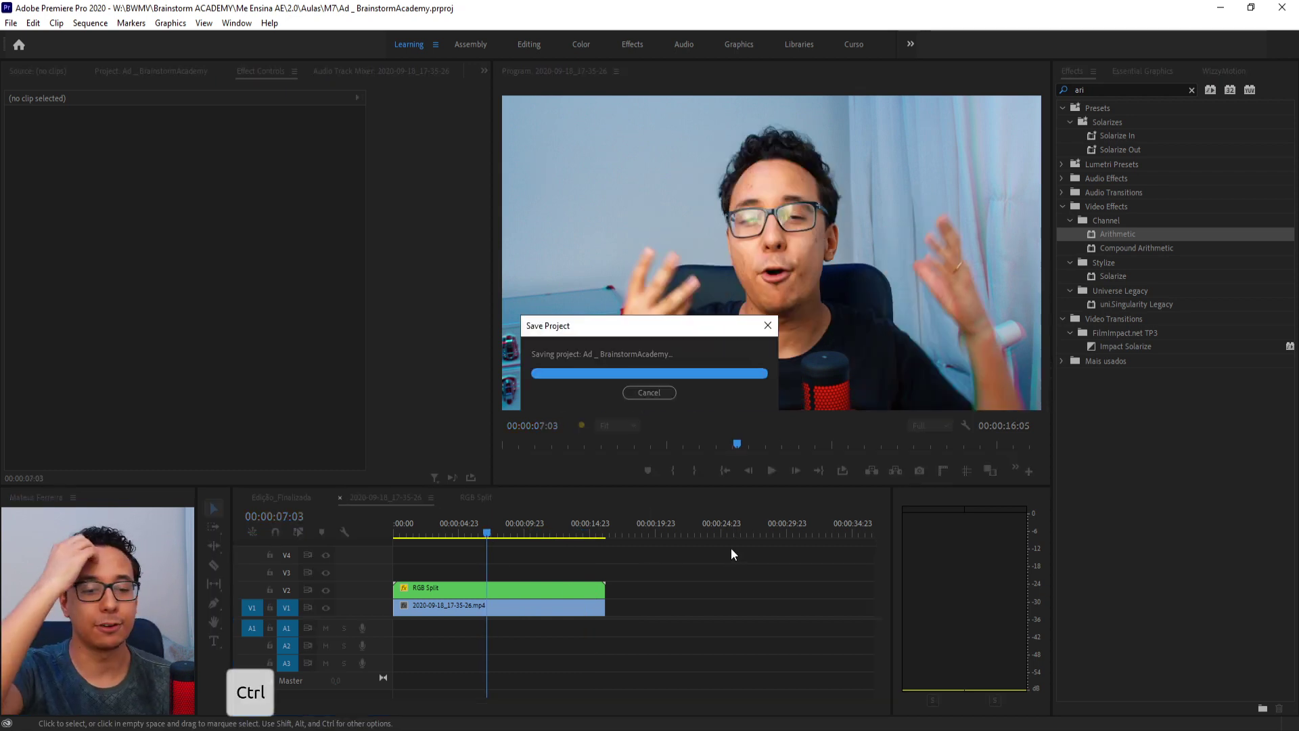